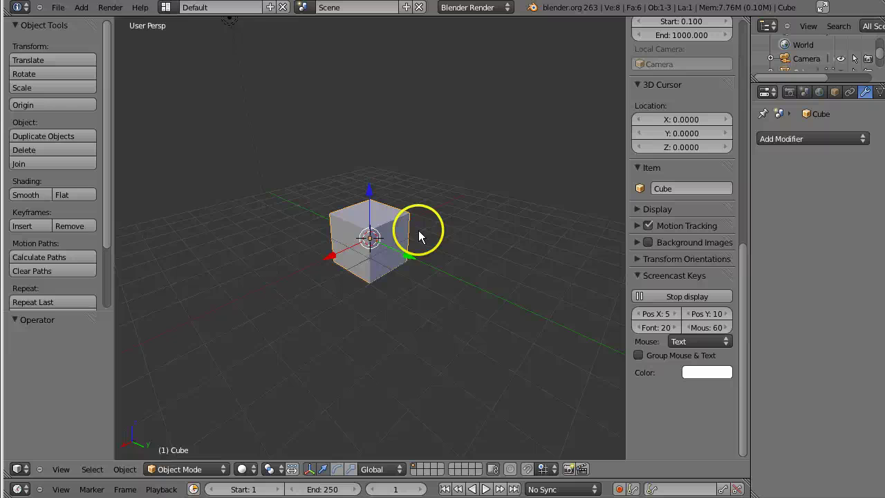
Step: Add an Array modifier to the cube with Count 3 and Relative Offset X 1.799
scroll(up, 3)
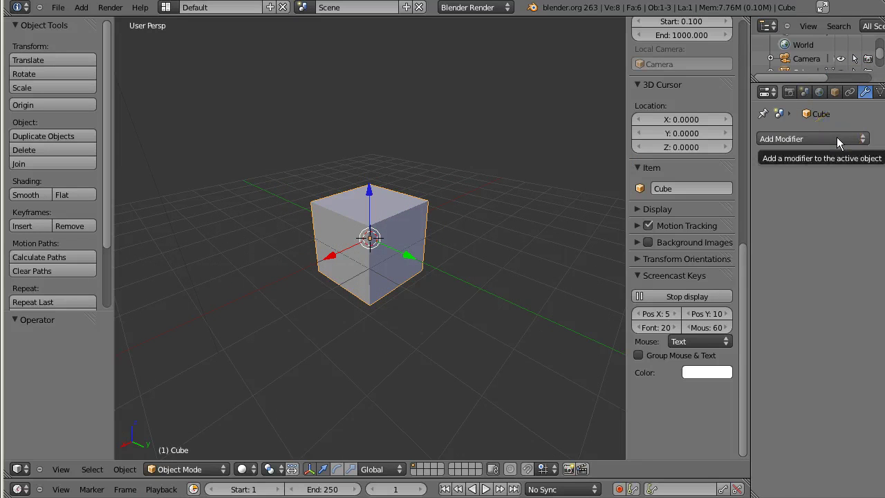
click(840, 143)
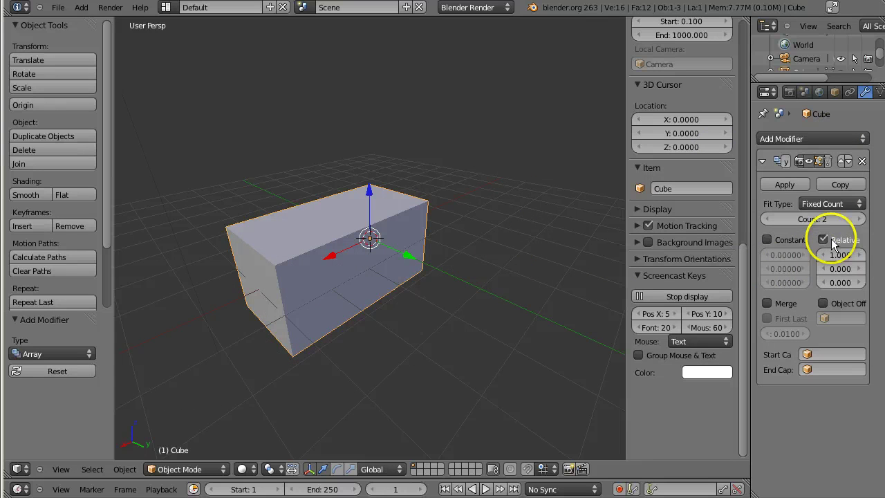
click(861, 225)
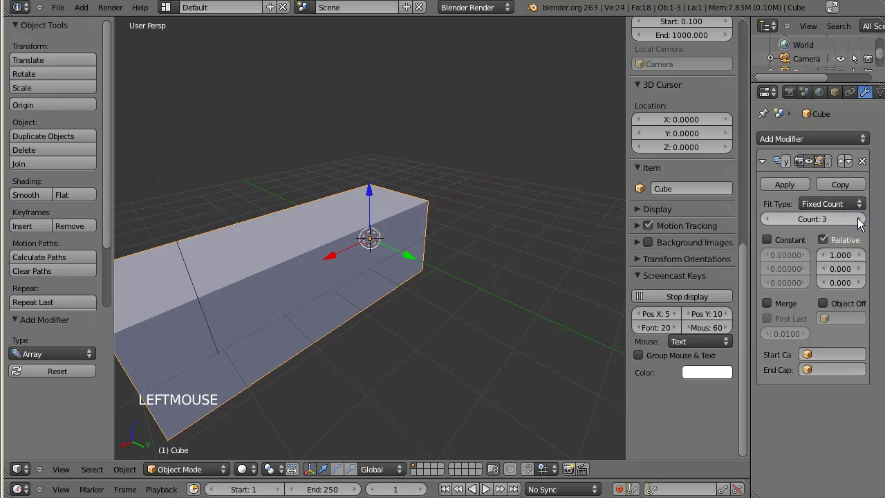
click(839, 260)
scroll(down, 3)
click(756, 215)
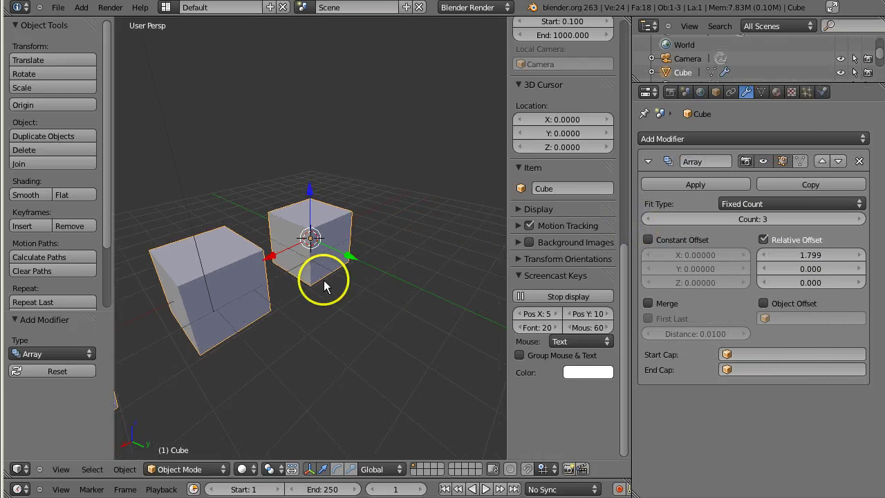
middle_click(348, 290)
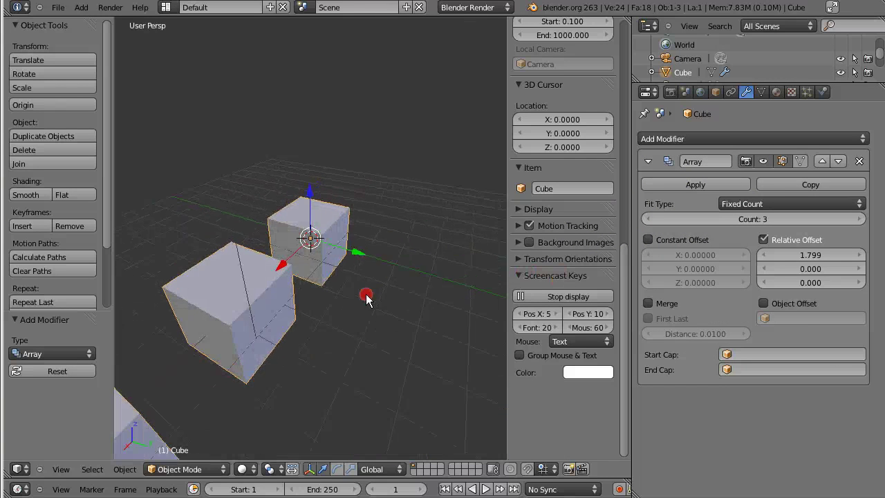
scroll(down, 3)
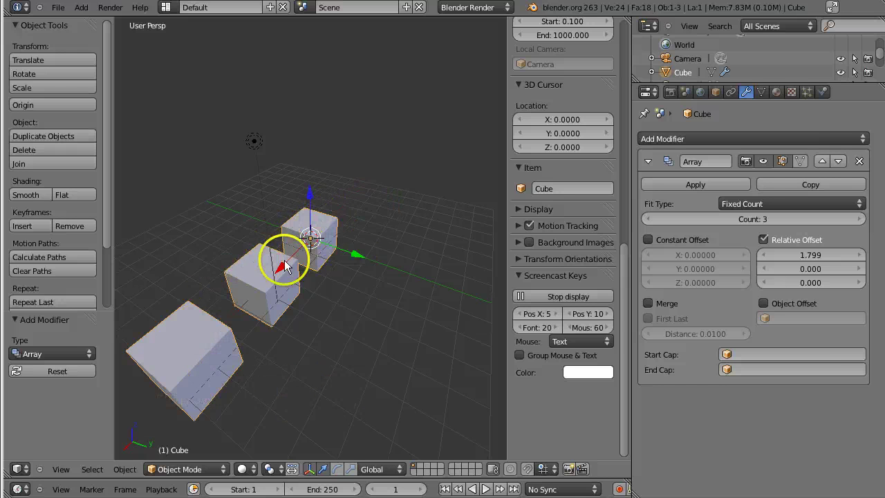
middle_click(227, 365)
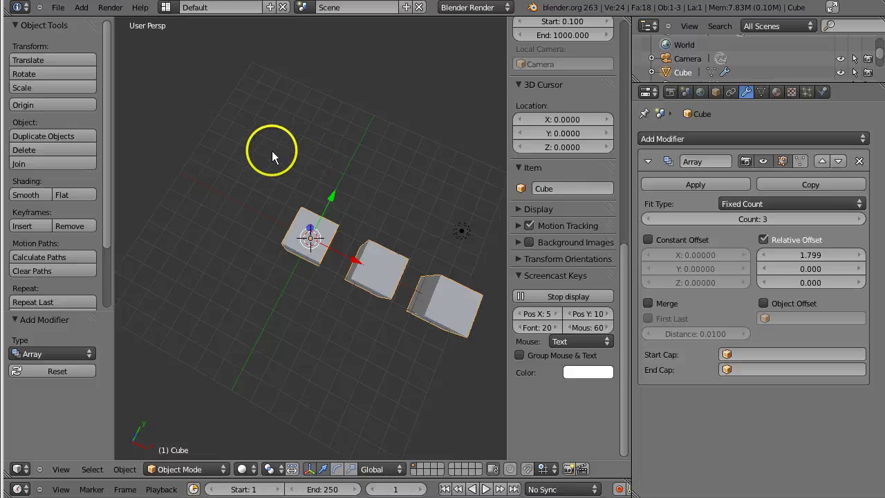
key(a)
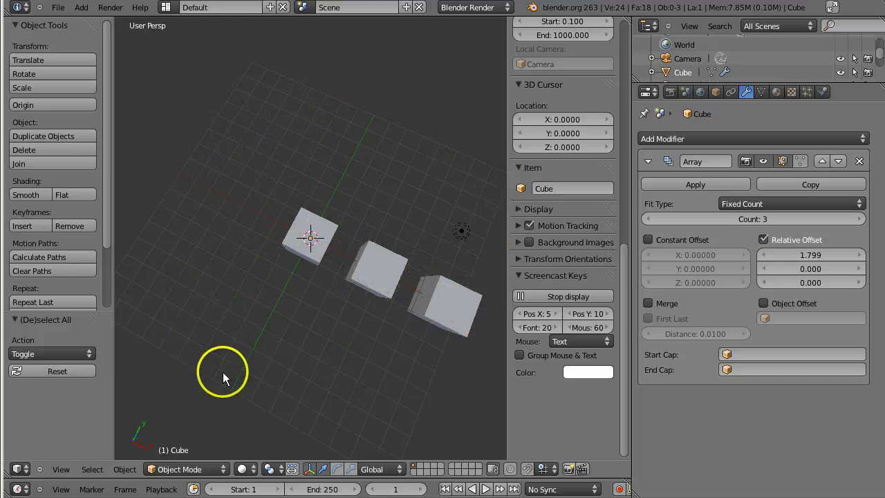
Step: Add a Bezier circle, scale it up about 5.5 times, and reselect the cube
middle_click(291, 329)
click(87, 16)
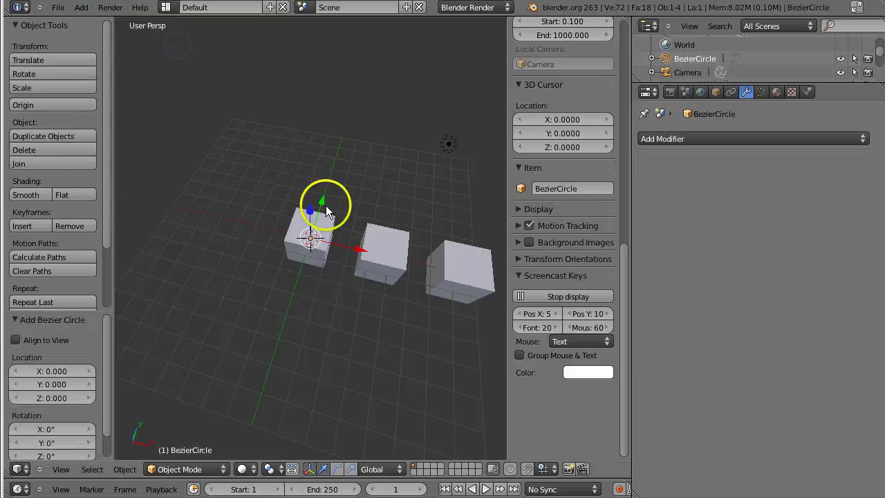
key(s)
click(493, 225)
click(329, 237)
right_click(329, 236)
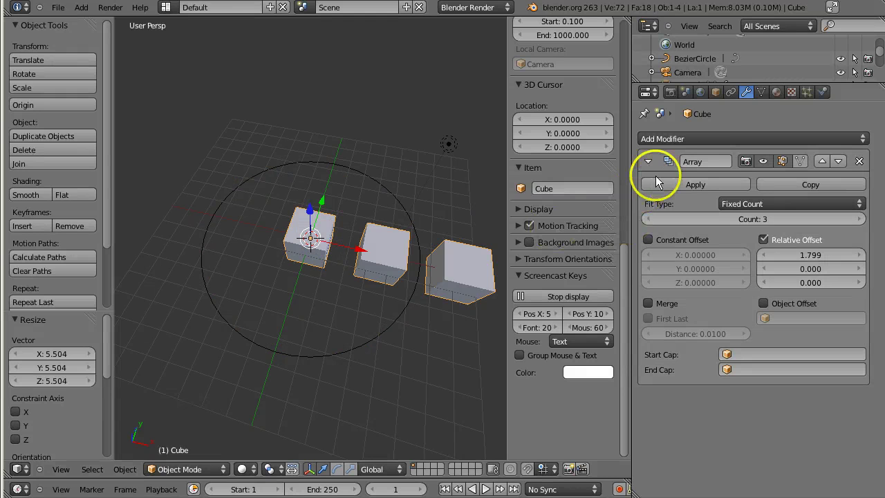
Step: Add a Curve modifier kept after the Array modifier and collapse the Array panel
click(717, 143)
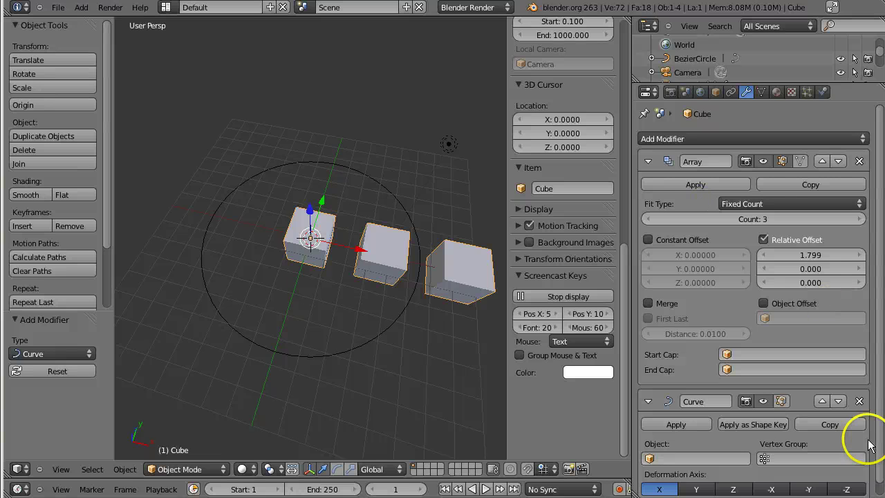
click(825, 407)
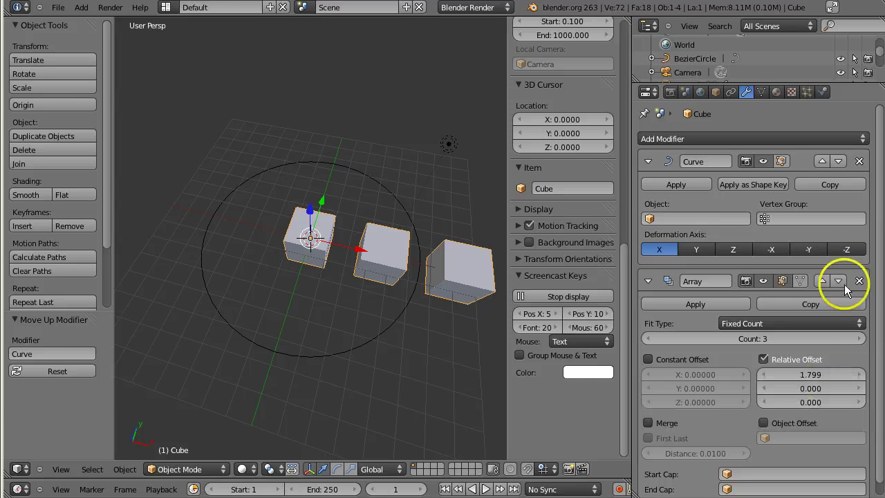
click(844, 166)
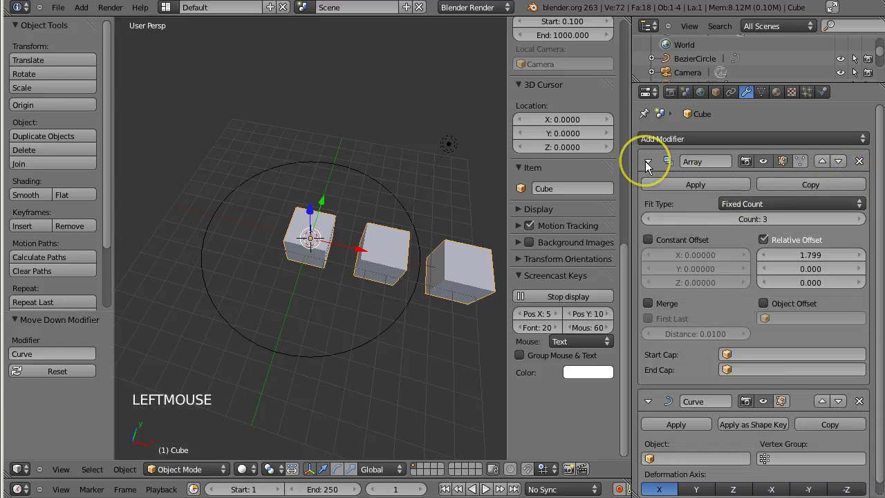
click(649, 168)
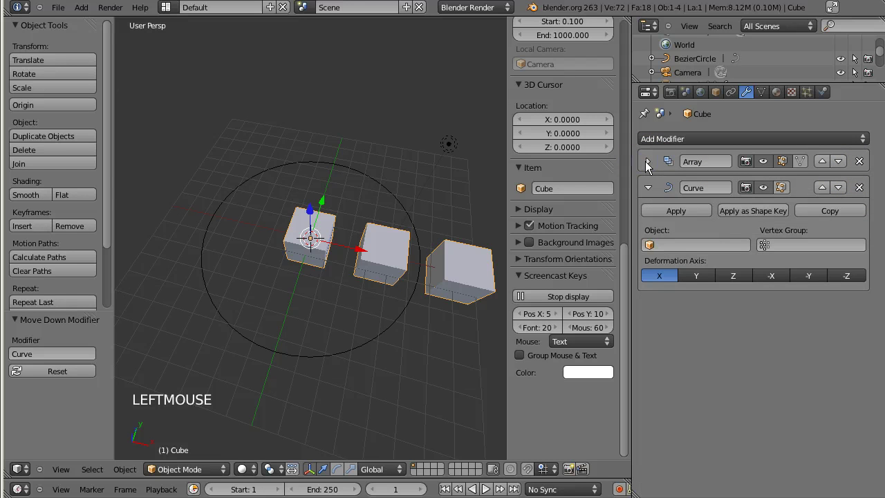
click(692, 254)
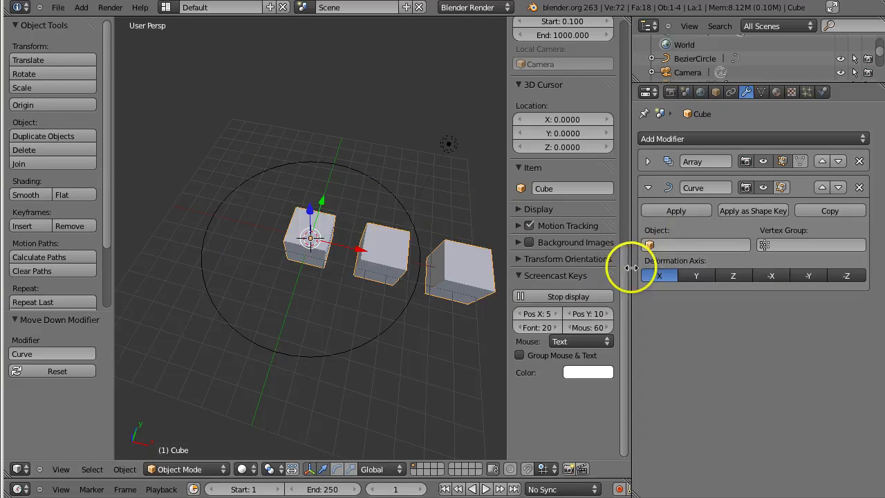
Step: Set the Curve modifier's Object to BezierCircle and expand the Array panel
click(671, 252)
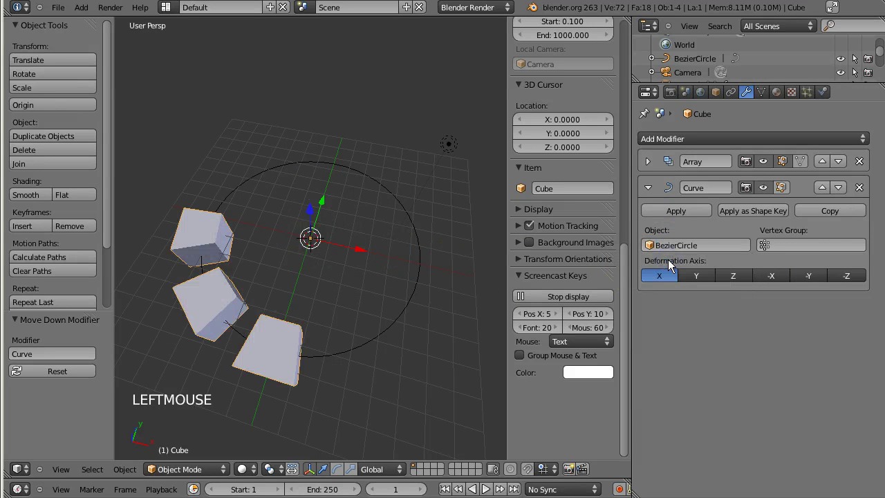
click(651, 171)
Step: Raise the Array count to 9 so the copies wrap around the circle
click(865, 223)
click(865, 222)
click(865, 223)
click(864, 223)
double_click(865, 223)
click(865, 223)
click(649, 223)
middle_click(294, 313)
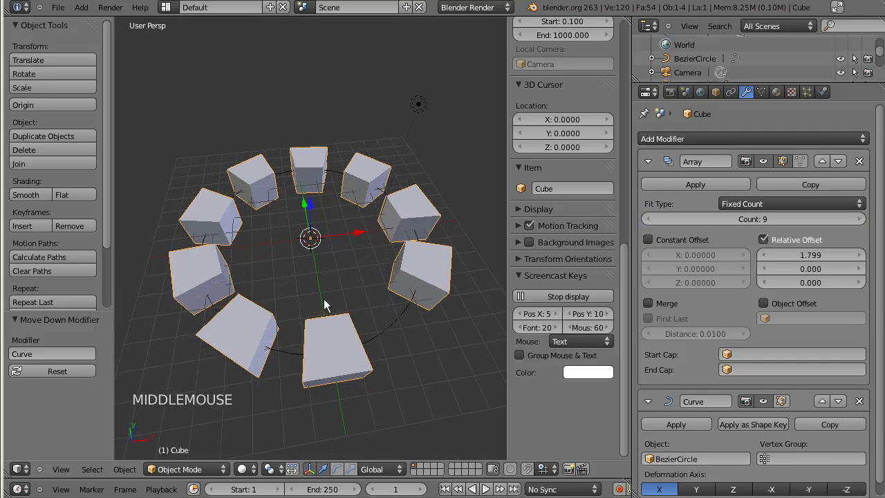